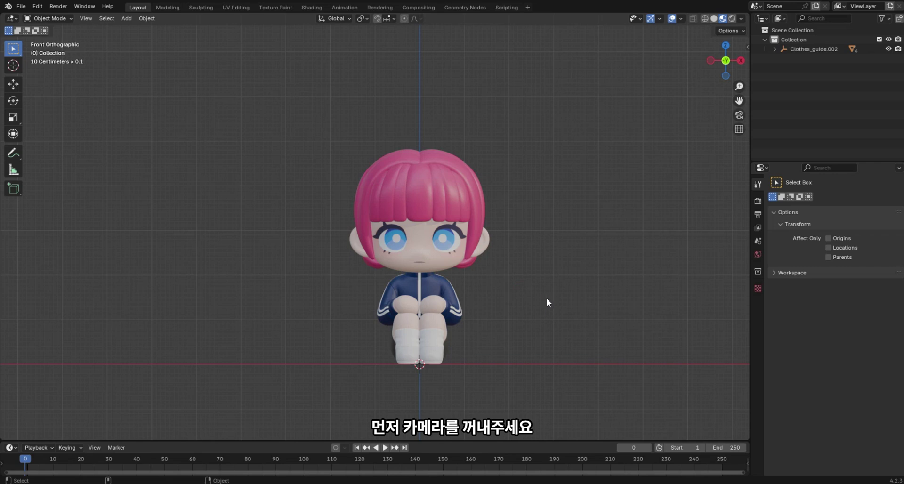
- Add a Camera object to the scene from the Shift+A Add menu
key(shift+a)
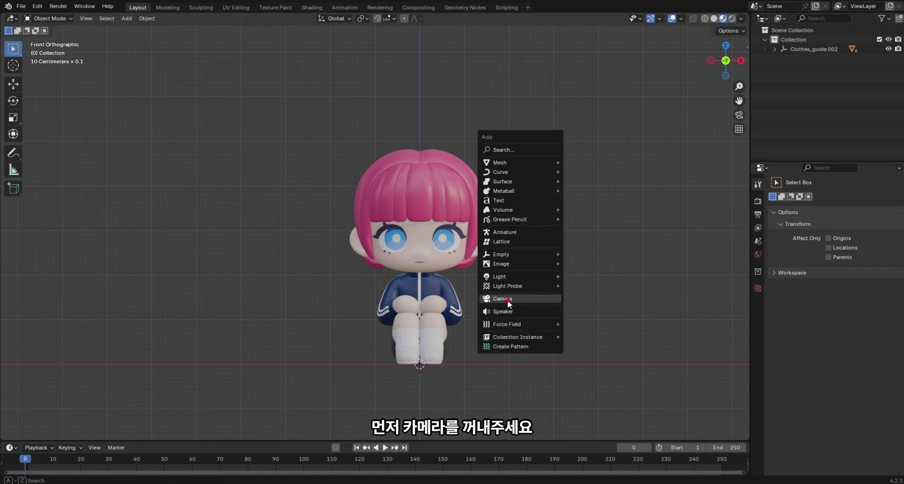
middle_click(486, 357)
- Move the camera to the world centre at the character's feet and view the scene from the front
key(g)
key(y)
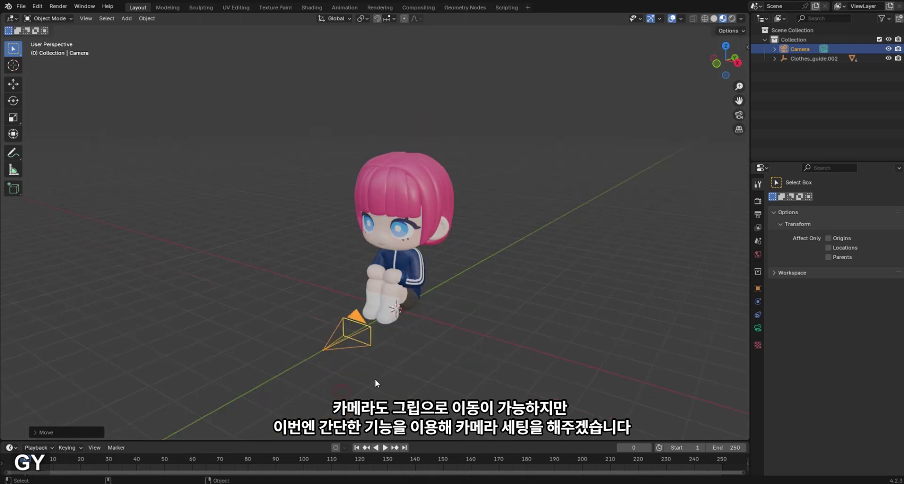
key(g)
text(gx)
key(ctrl+z)
middle_click(440, 321)
- Show the N sidebar with the camera at location 0, rotation X 90°, scale 1
middle_click(454, 328)
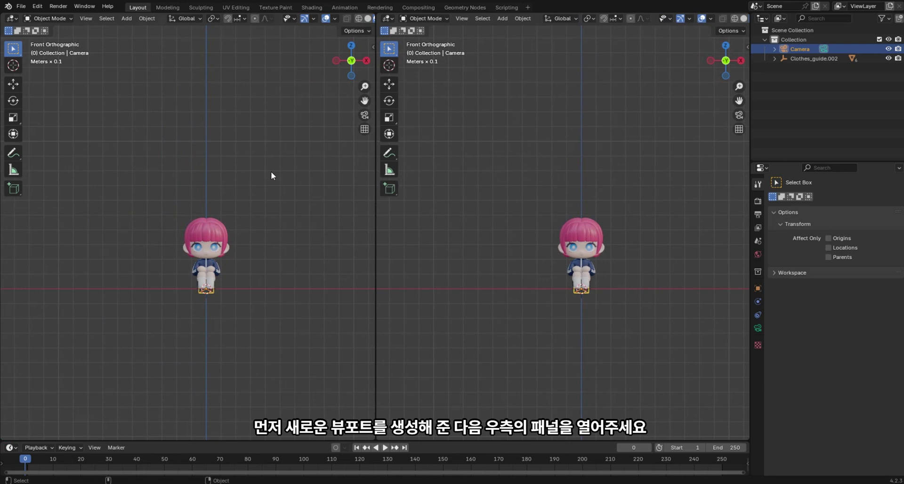
key(n)
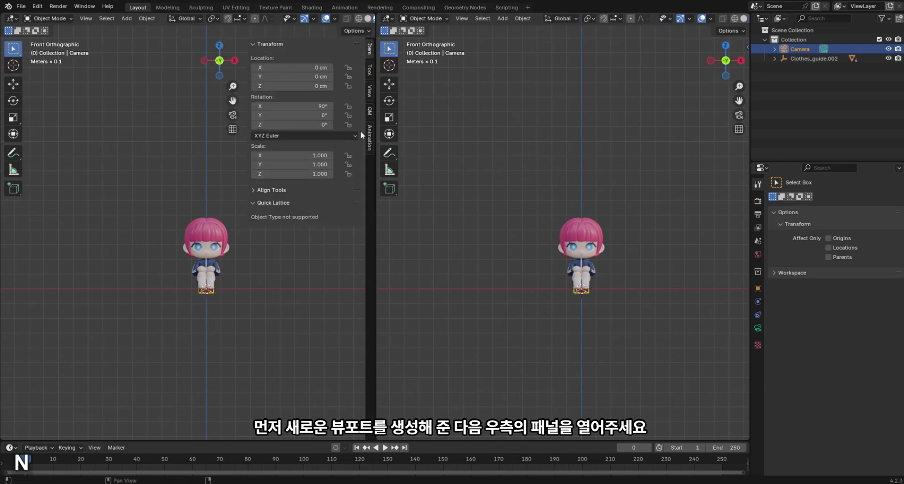
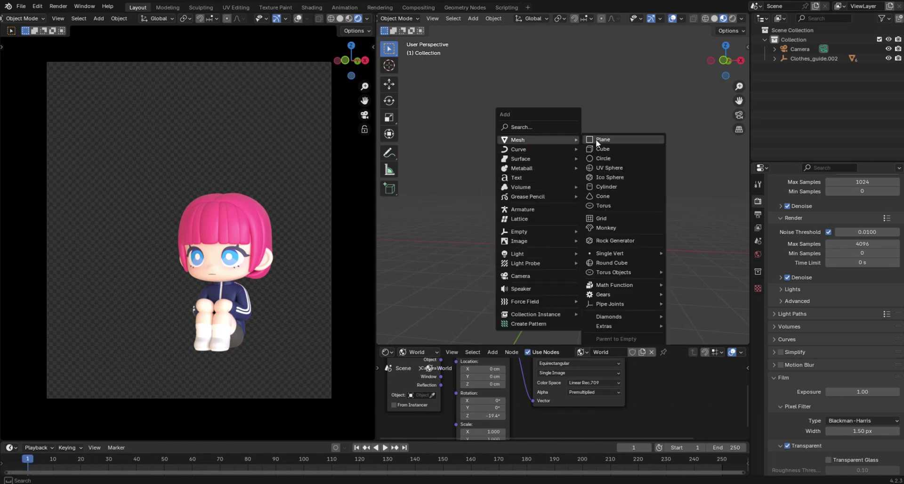
- Scale the floor plane up large and extrude it in Edit Mode into a thick slab
key(s)
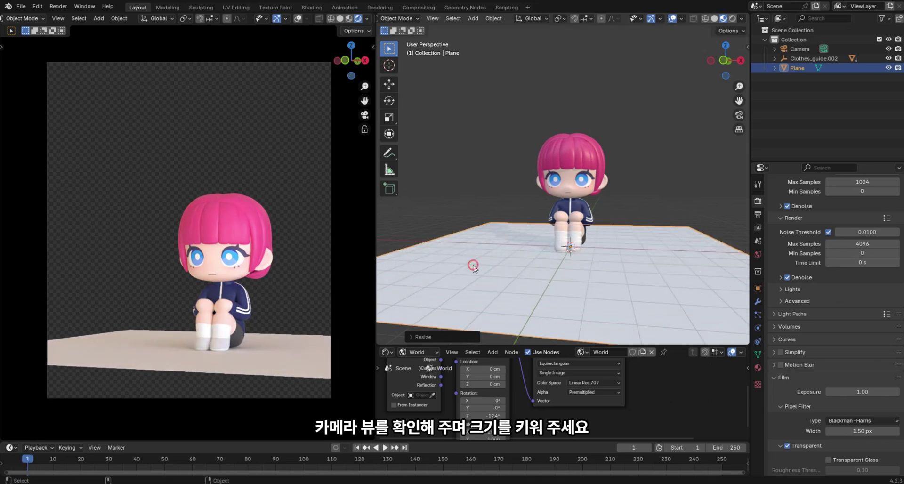
key(s)
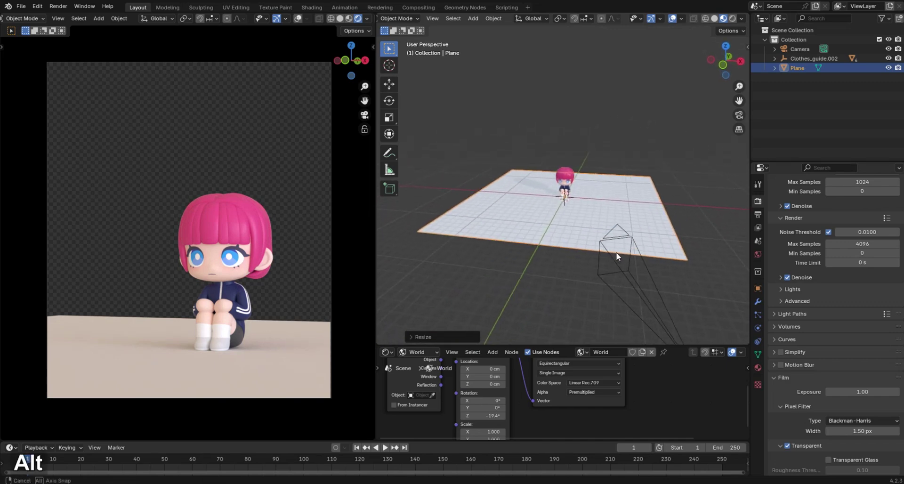
key(Tab)
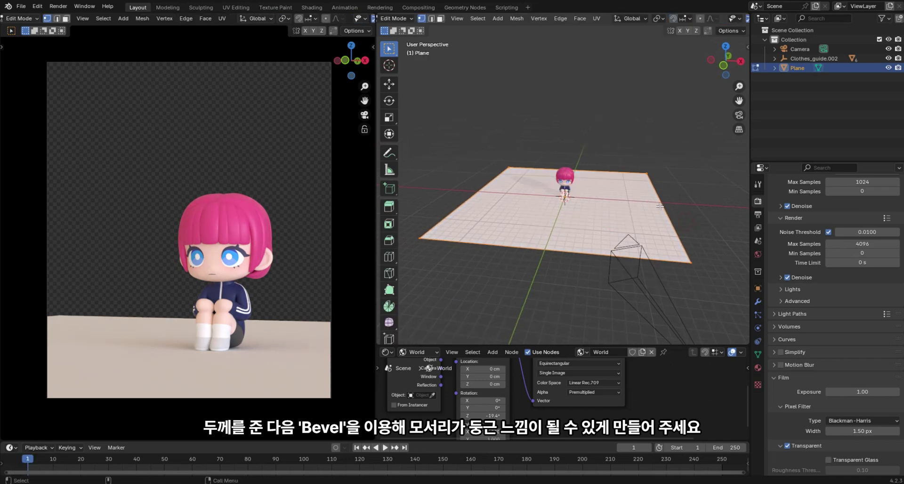
key(e)
key(a)
key(ctrl+b)
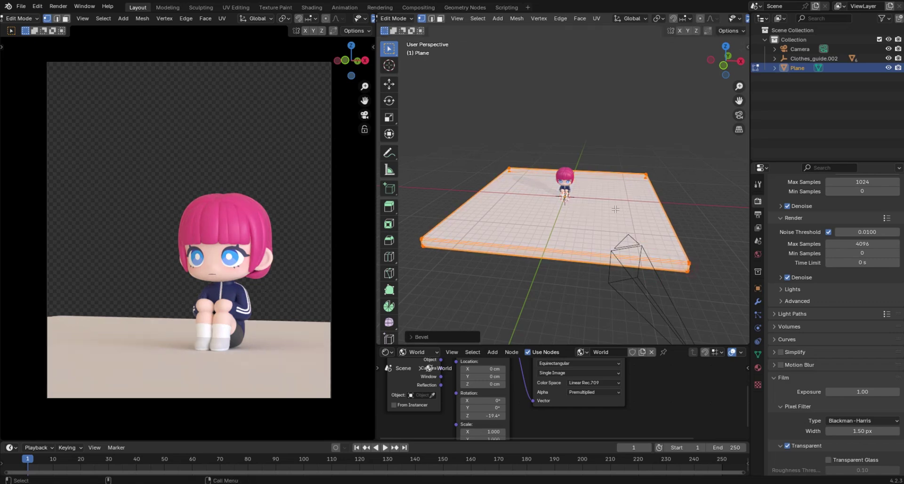
- Bevel the slab's edges to round them and return to Object Mode
key(ctrl+r)
key(Escape)
key(ctrl+r)
key(Escape)
key(Tab)
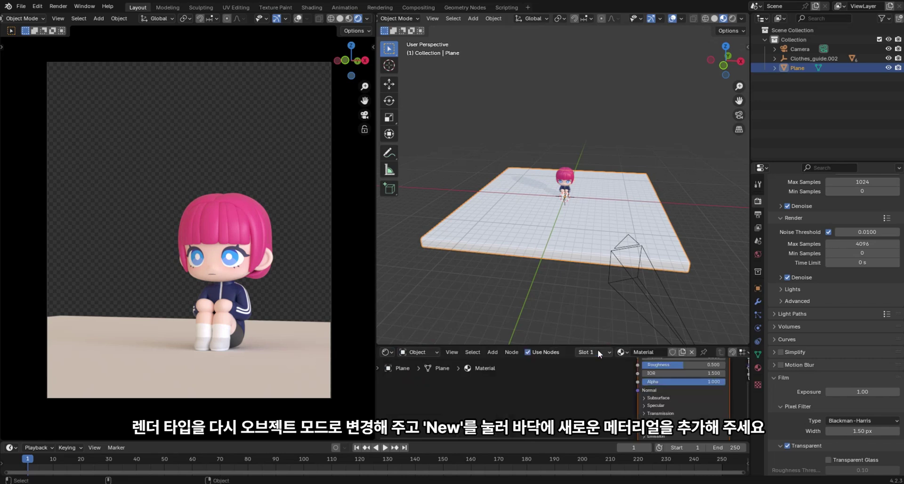
- Rename the floor material to Desk
text(de)
key(BackSpace)
key(shift+d)
text(esk)
key(Return)
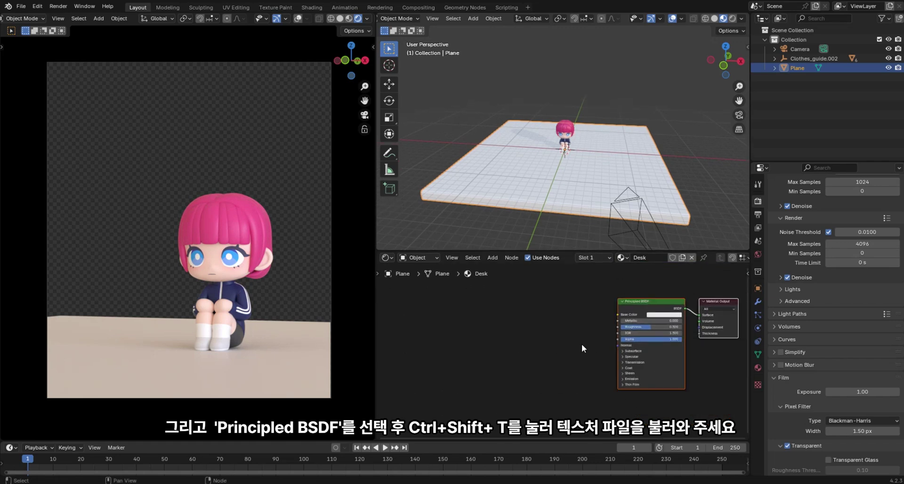
- Load the oak wood texture images into the Desk material's Principled BSDF with Ctrl+Shift+T
middle_click(566, 362)
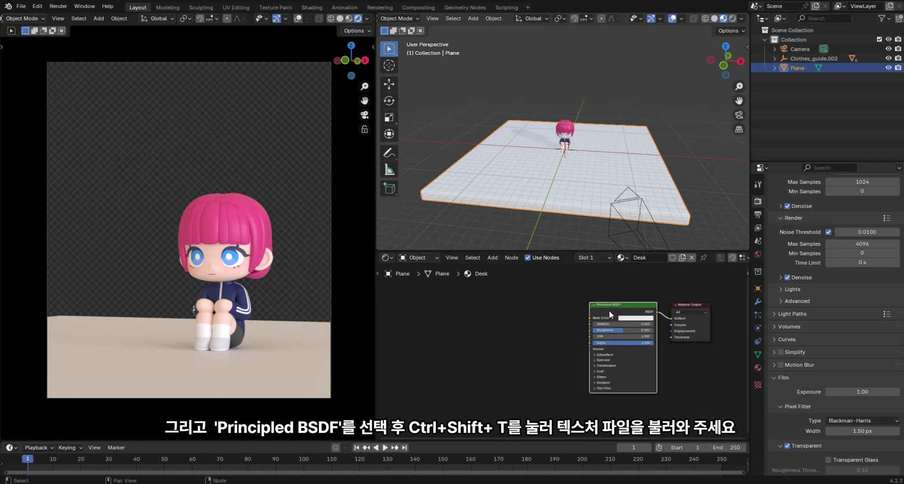
key(ctrl+shift+t)
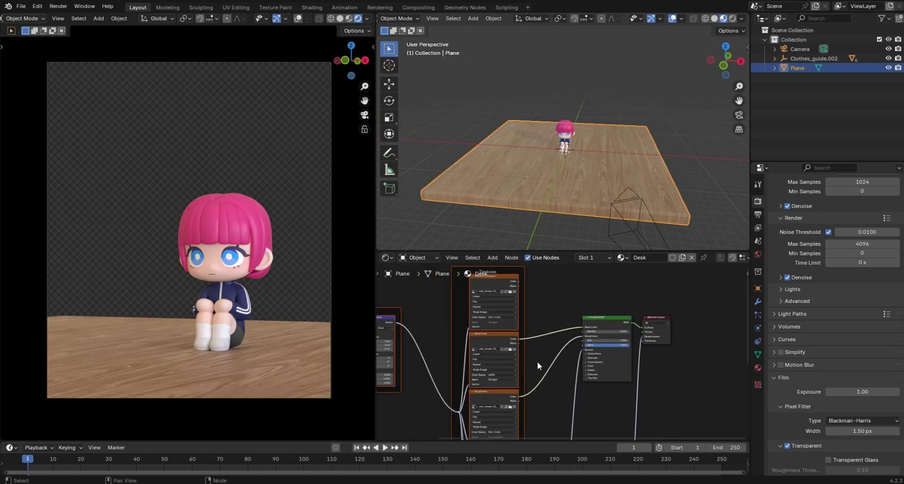
- Set the Mapping node's Rotation Z to 90° so the wood grain turns
middle_click(551, 389)
middle_click(451, 377)
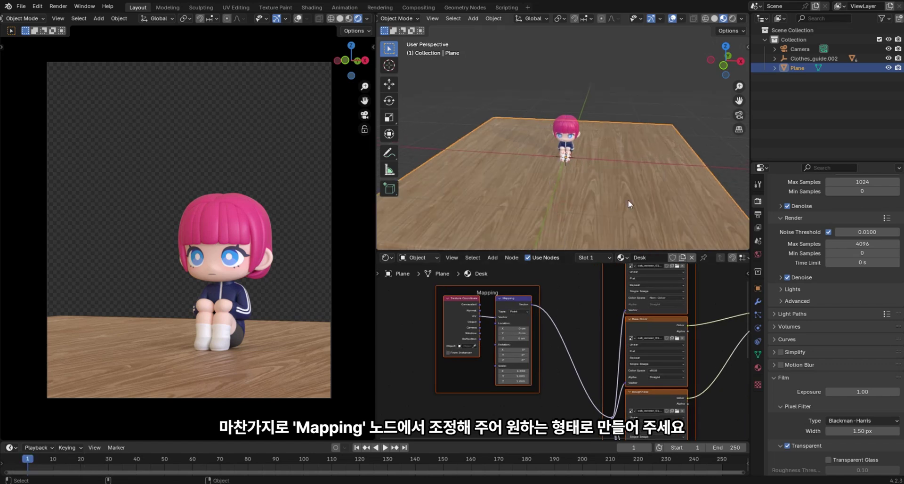
key(r)
text(rz)
key(ctrl+z)
middle_click(553, 394)
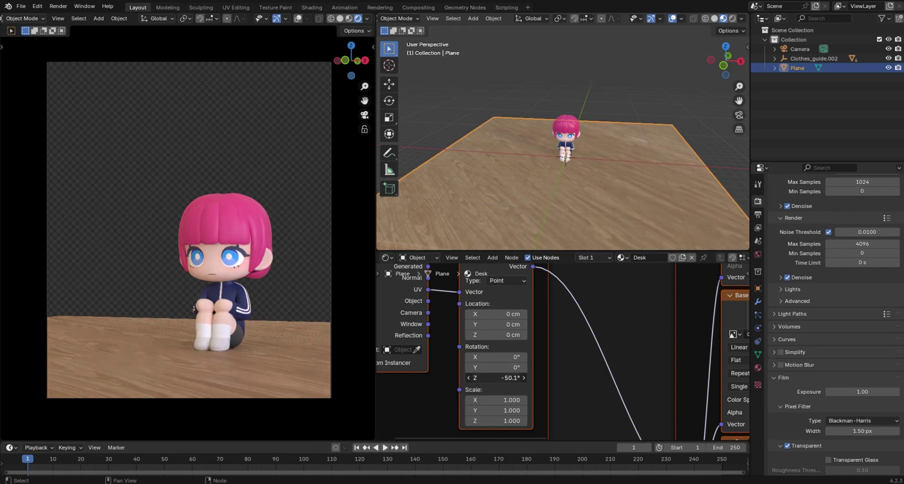
key(9)
key(Return)
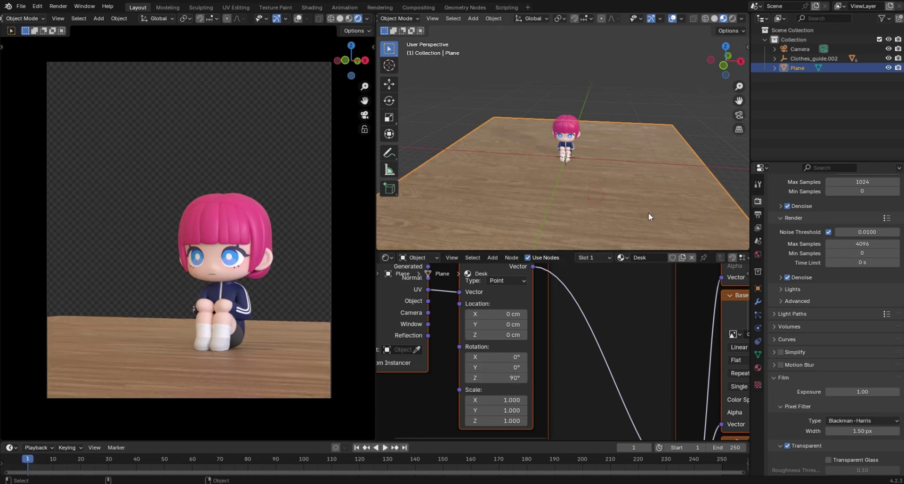
- Rotate the floor slab around its vertical Z axis
key(r)
text(rz)
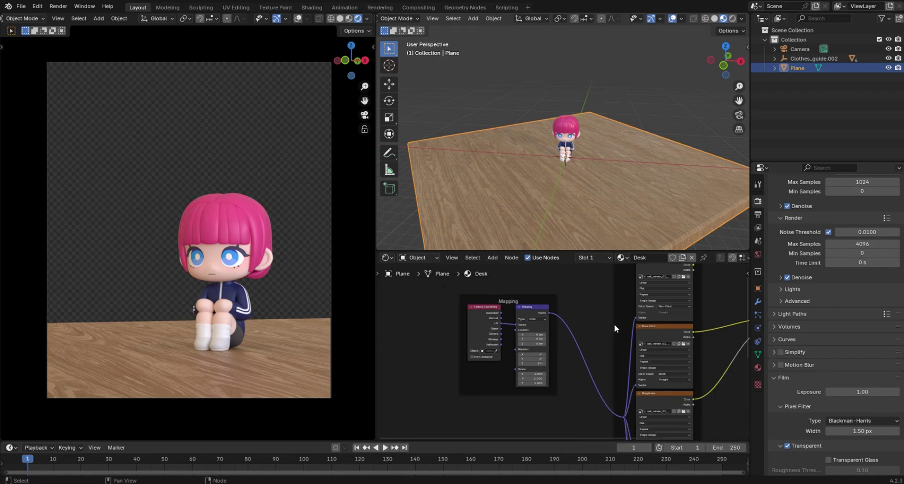
- Review the whole node tree and floor, then look at the scene straight from the front
middle_click(610, 358)
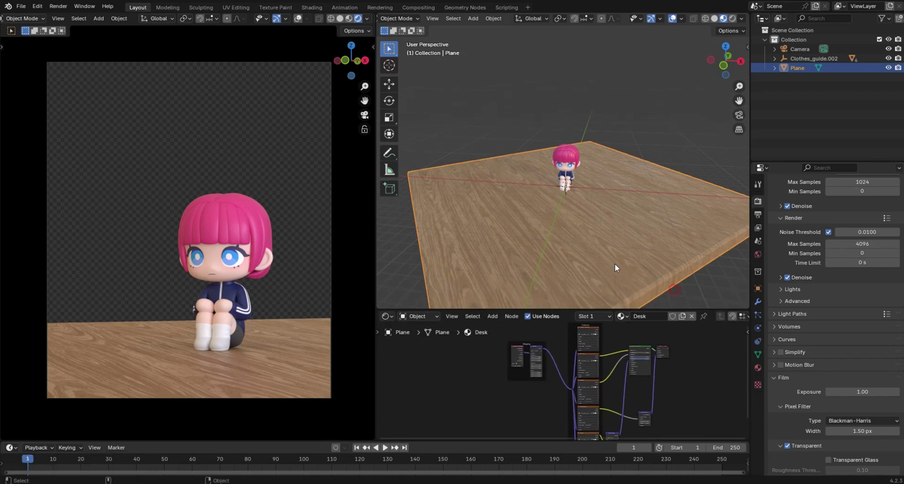
middle_click(564, 231)
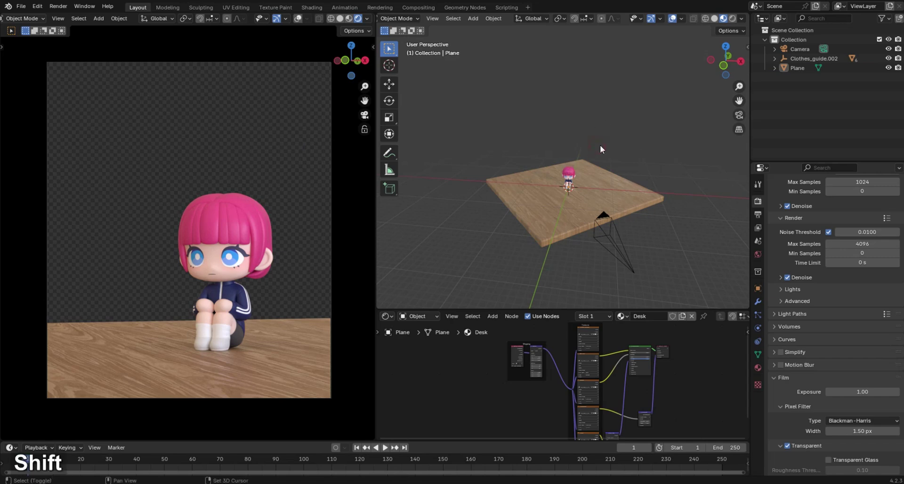
key(shift+a)
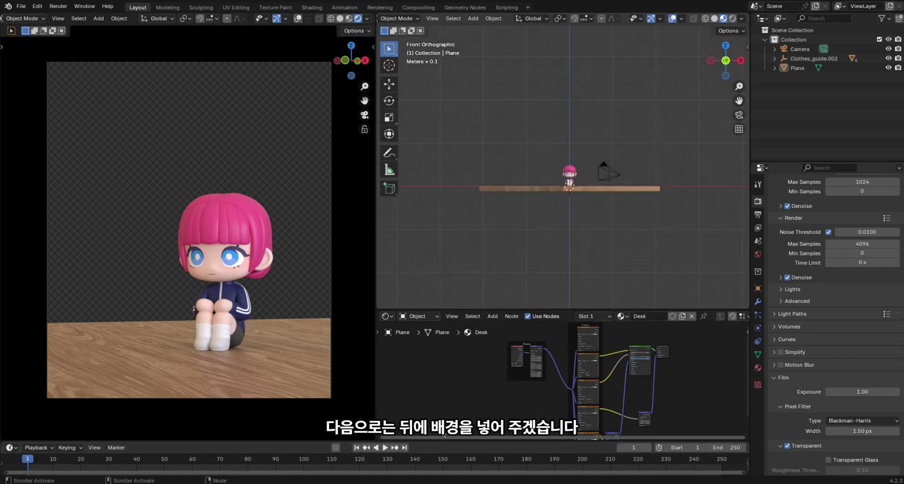
- Add a new plane, shrink it and stand it upright with a 90° X rotation
key(shift+Scroll_Lock)
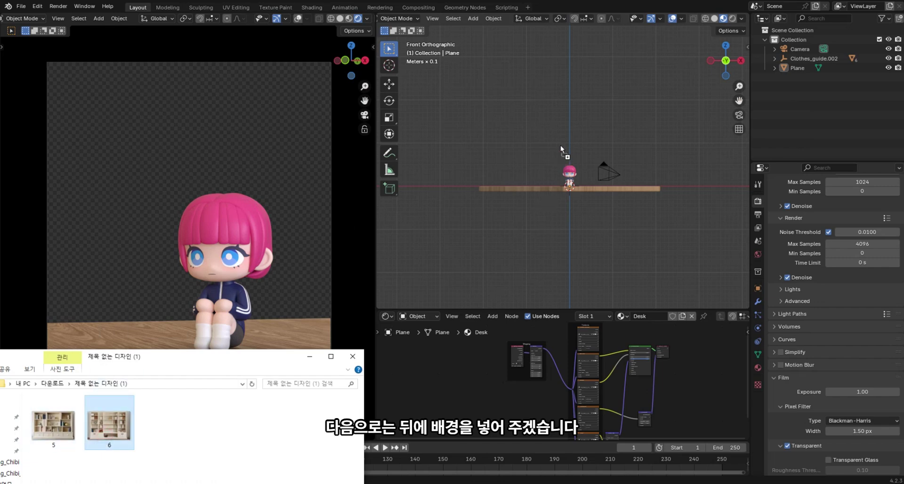
middle_click(650, 170)
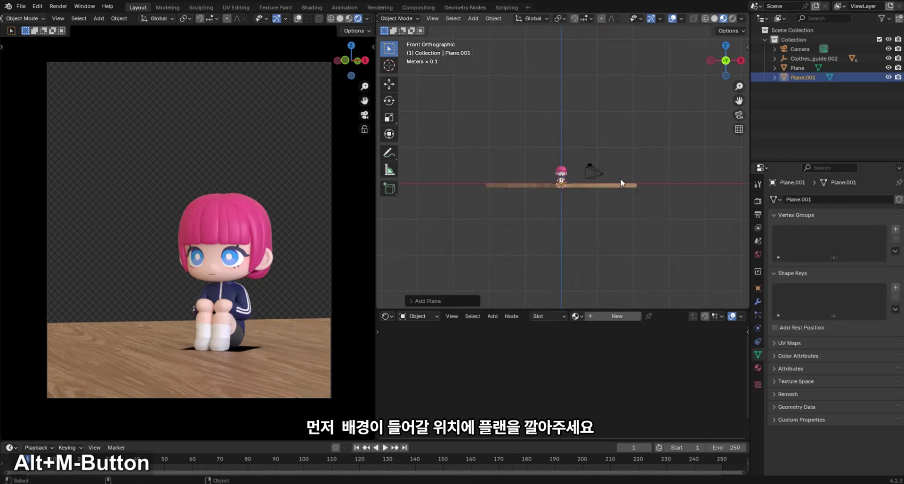
key(s)
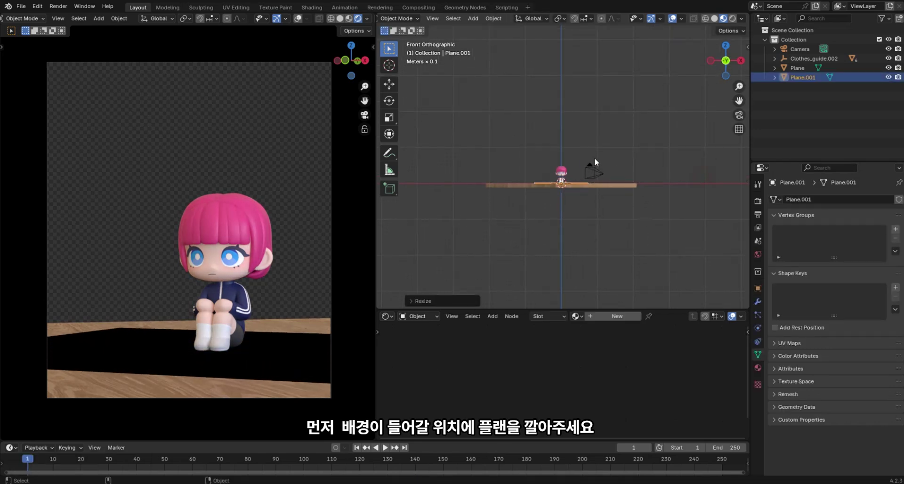
key(r)
key(x)
text(rx90)
key(Return)
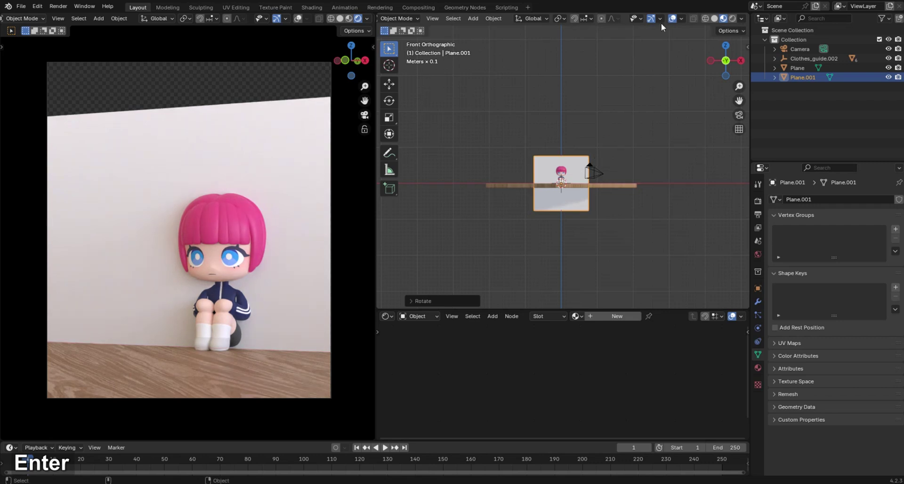
- Enlarge the upright plane into a backdrop wall
key(s)
key(x)
key(s)
text(ss)
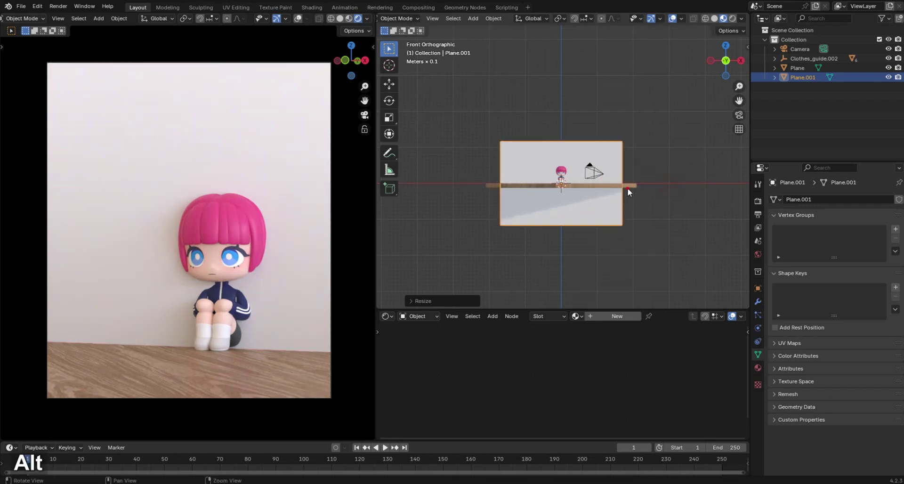
key(r)
key(z)
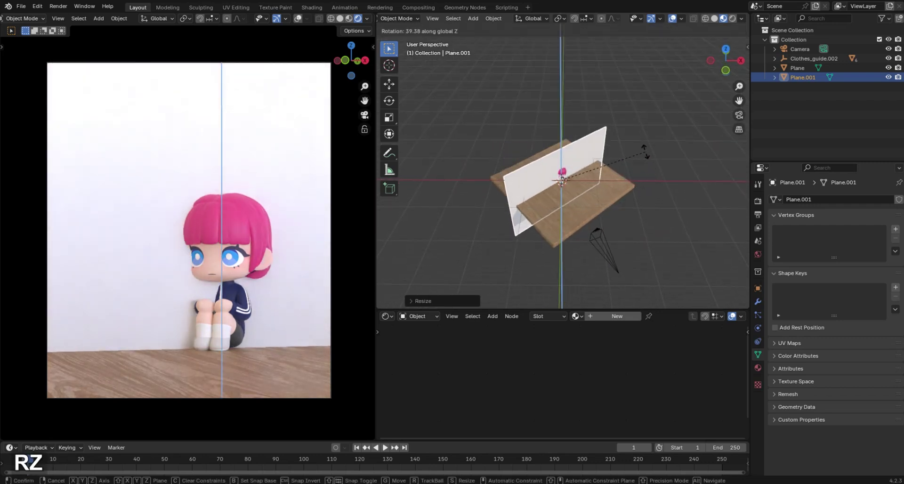
- Move the backdrop along X and Z to stand behind the seated character and resize it
key(g)
key(x)
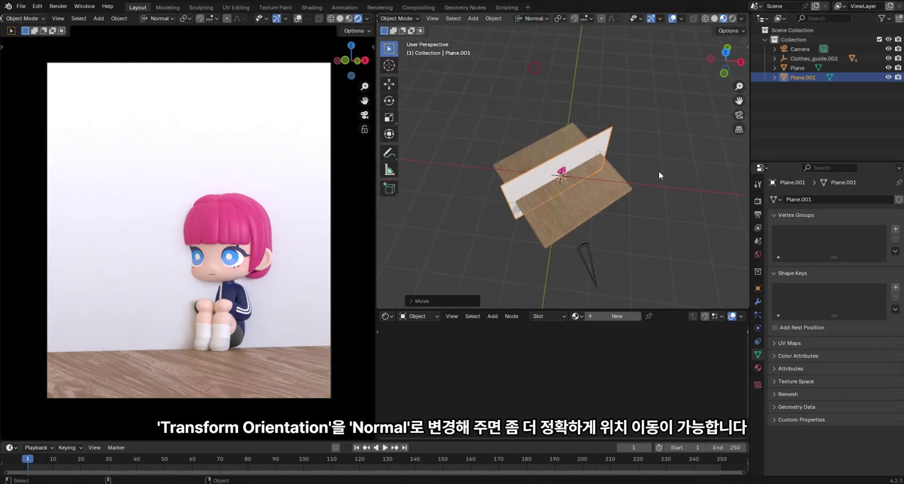
key(g)
key(z)
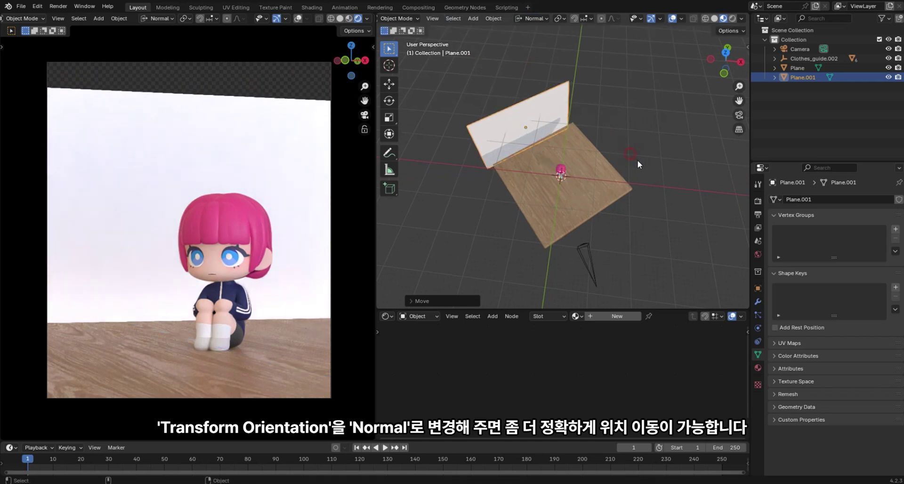
key(s)
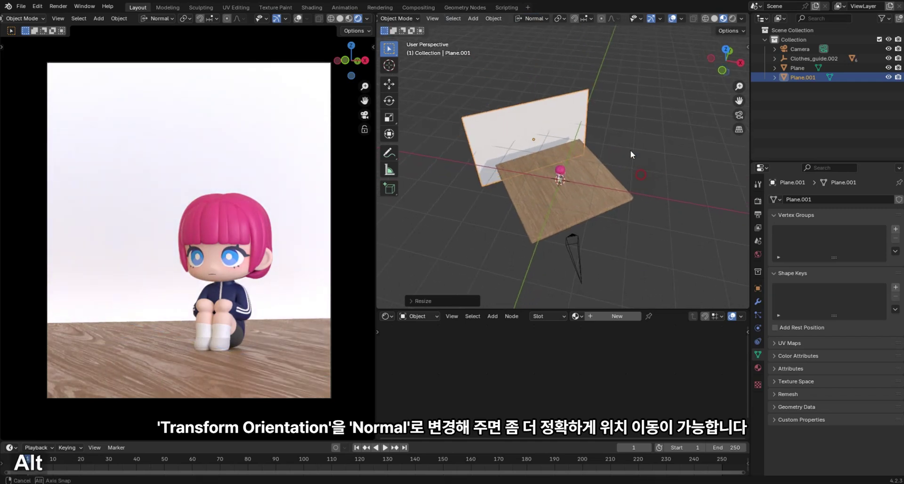
text(gzz)
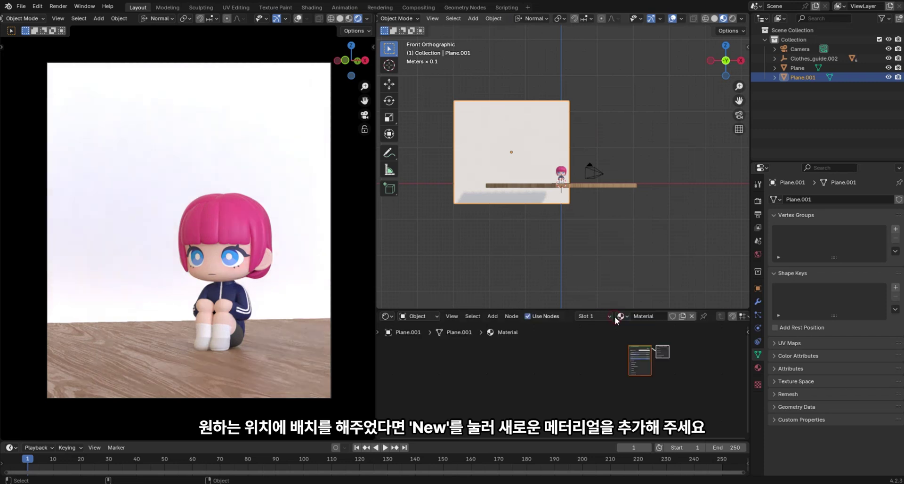
- Name the backdrop's new material BG
key(shift+b)
key(shift+g)
key(Return)
middle_click(575, 384)
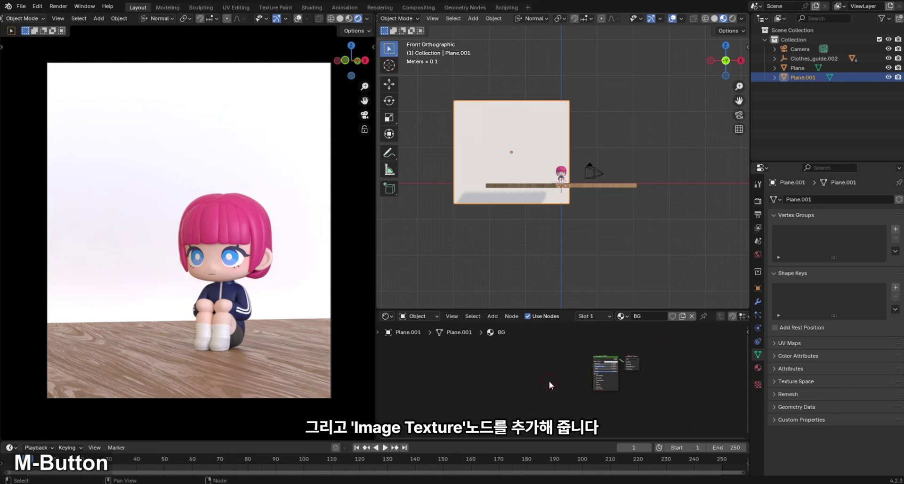
- Add an Image Texture node with bookshelf image 4.png wired into Base Color
key(shift+a)
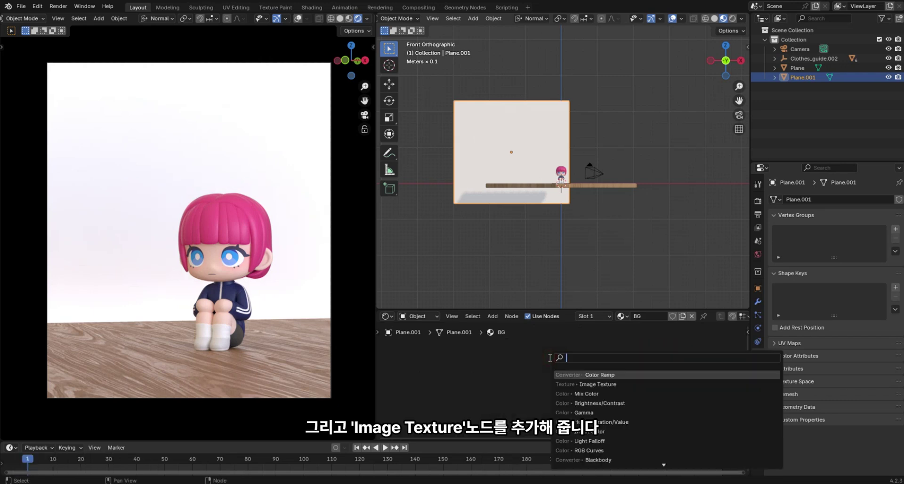
text(image)
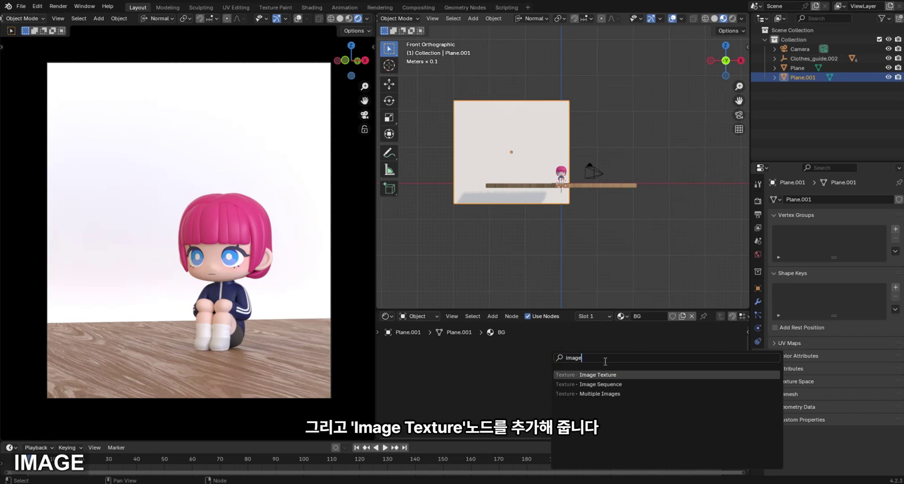
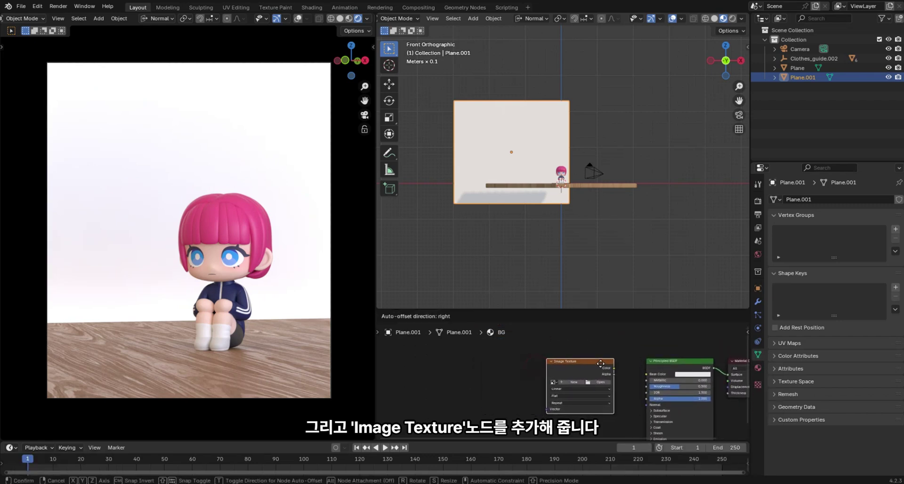
middle_click(640, 375)
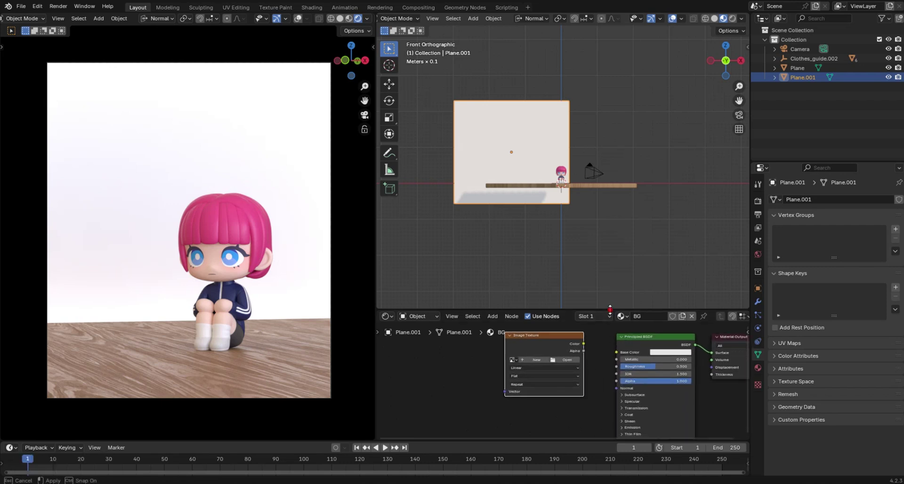
middle_click(608, 169)
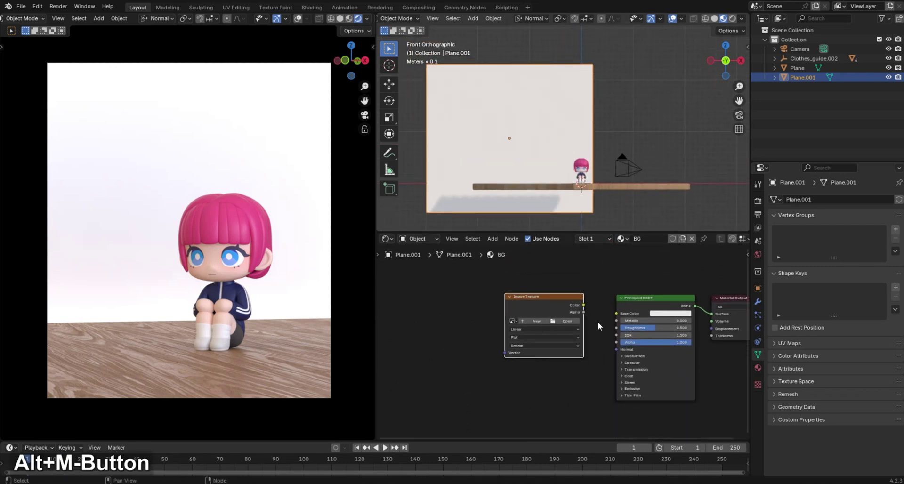
middle_click(622, 336)
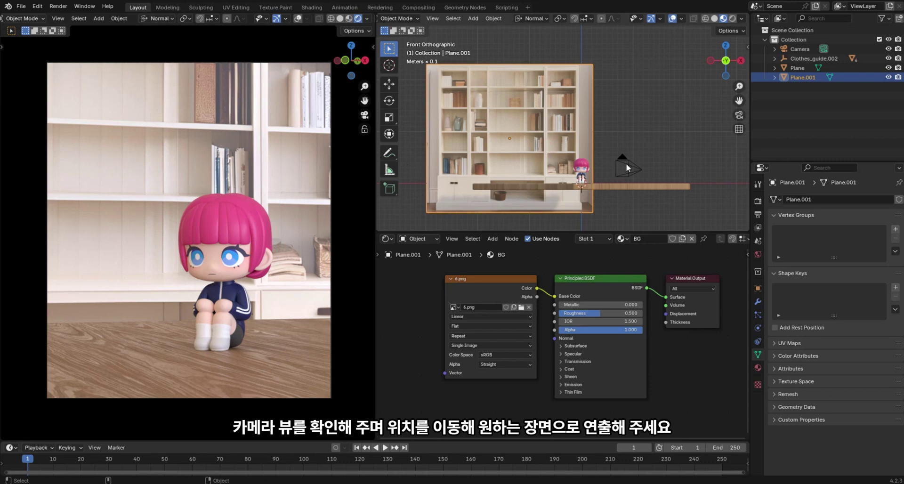
- Shrink the bookshelf plane and shift it along X and Z toward the camera's framing
key(s)
key(ctrl+z)
key(g)
text(gx)
key(s)
key(g)
text(gx)
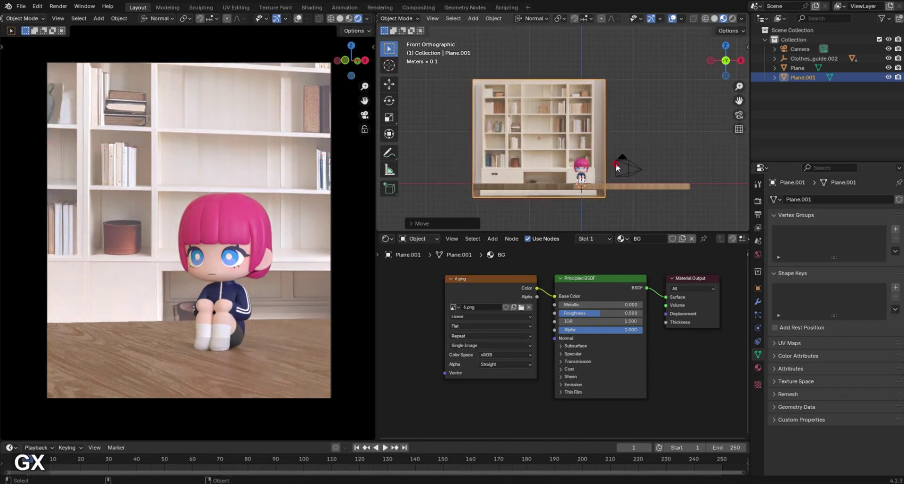
key(s)
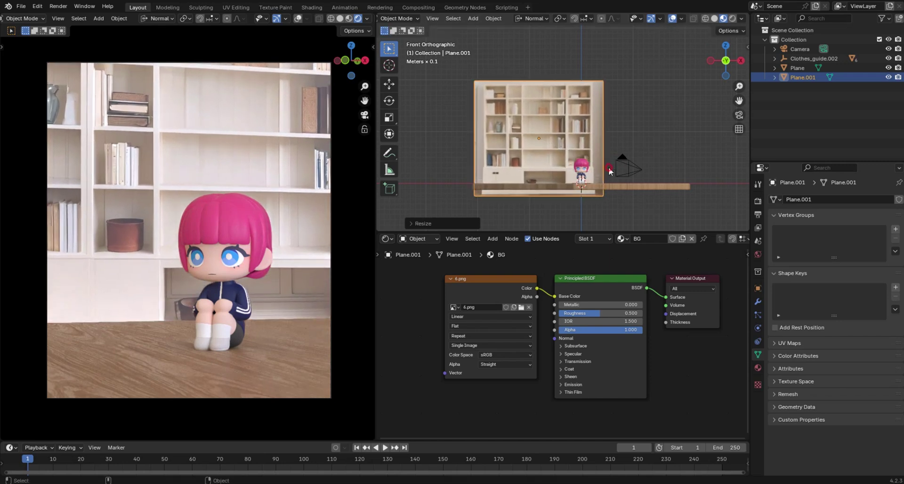
key(g)
text(gx)
key(s)
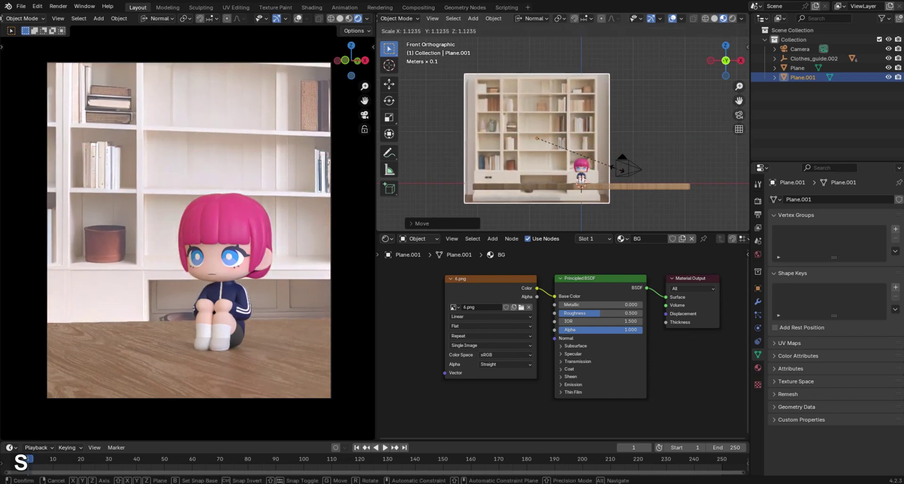
text(gzz)
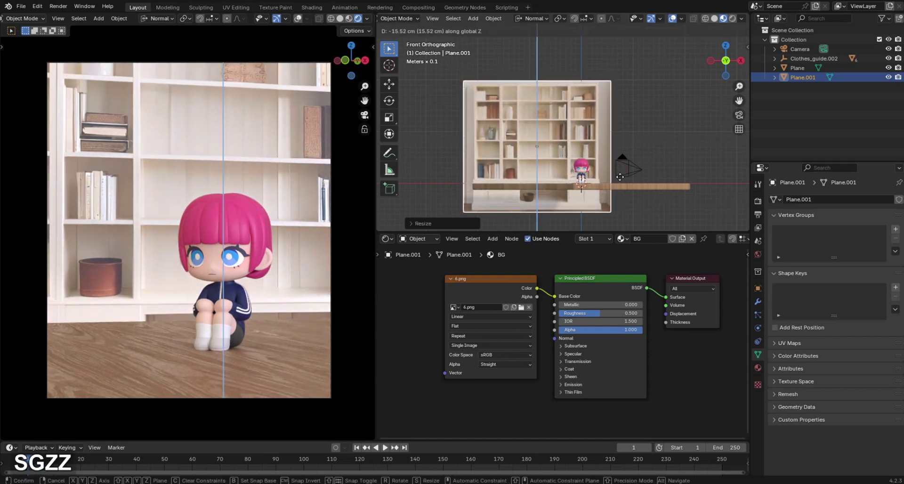
key(s)
text(sgzz)
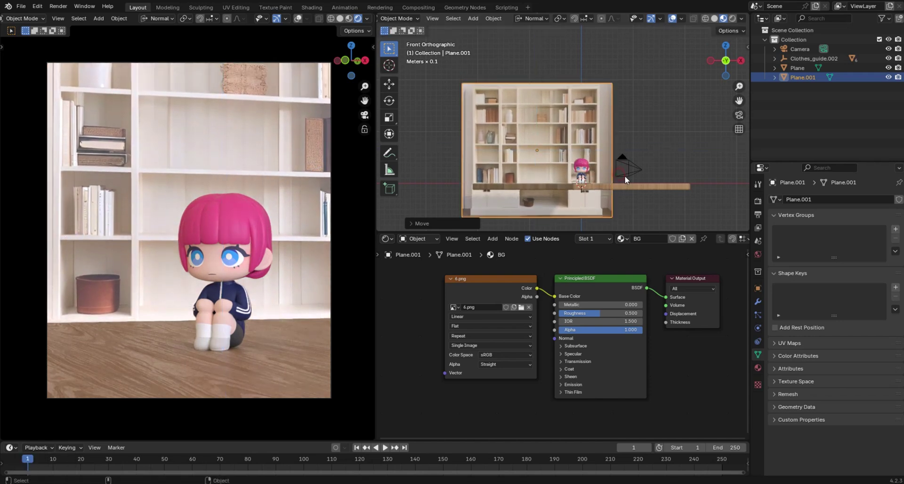
key(s)
key(s)
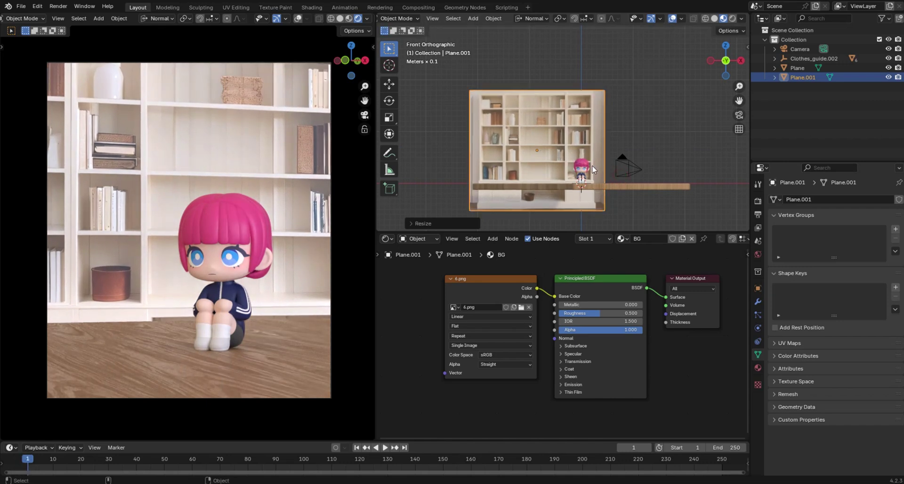
- Widen the plane along X and nudge it horizontally and vertically to cover the background
key(g)
text(gx)
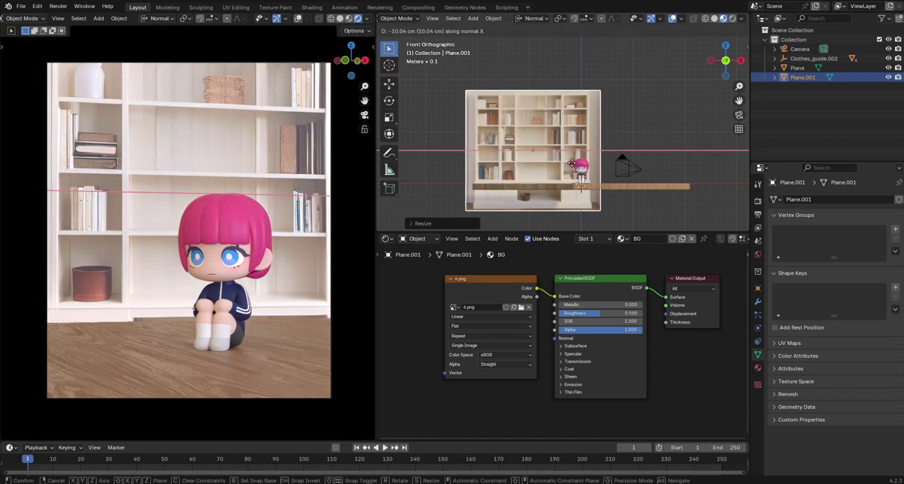
key(s)
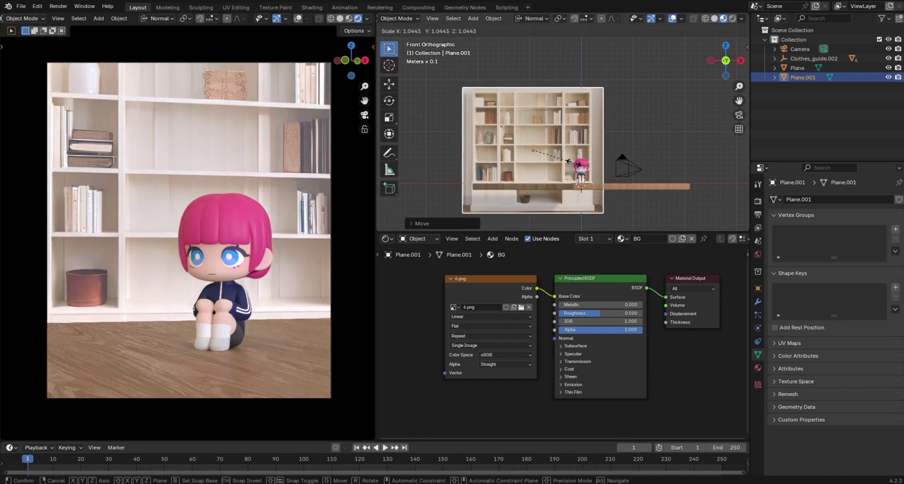
key(g)
text(gy)
key(x)
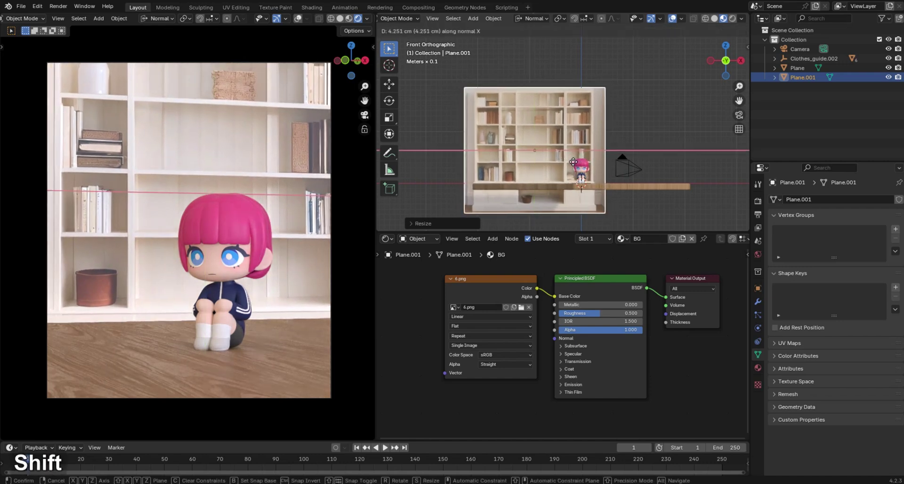
key(s)
key(g)
text(gz)
key(s)
text(sx)
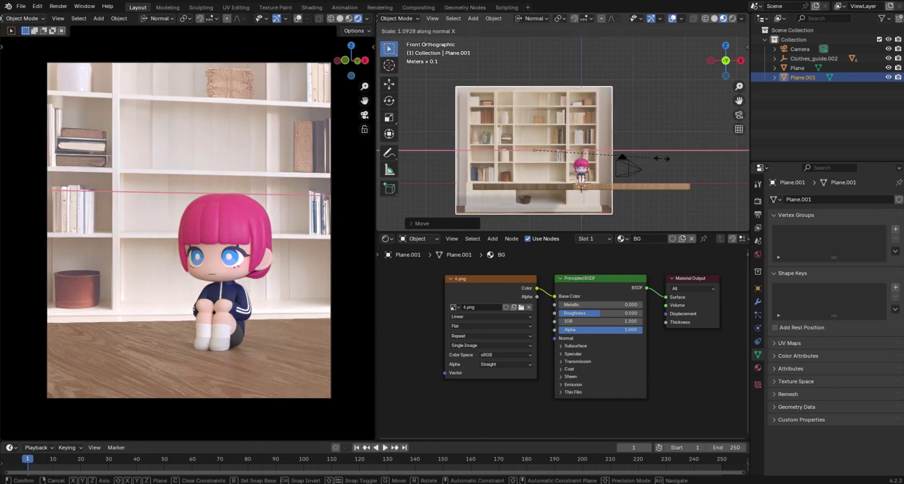
key(g)
text(gx)
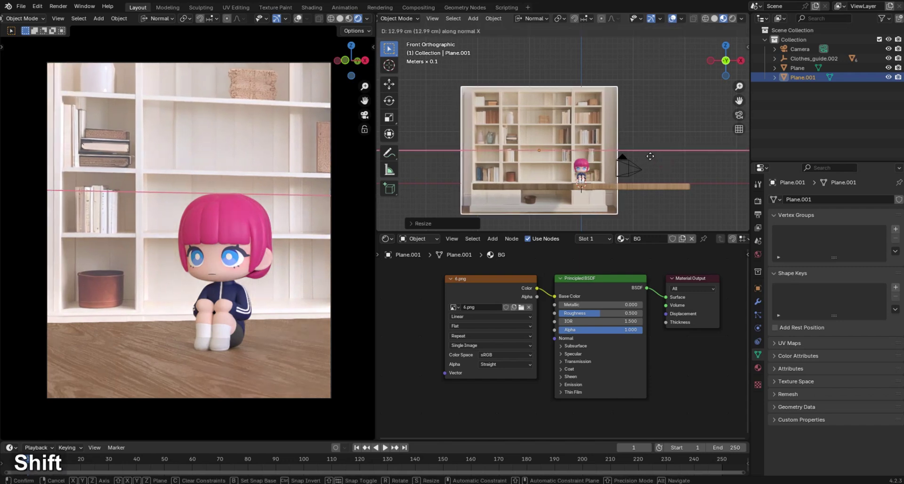
key(s)
text(gx)
key(s)
- Fine-tune the plane's size and X/Z position until the bookshelf fills the camera view
text(sgz)
key(z)
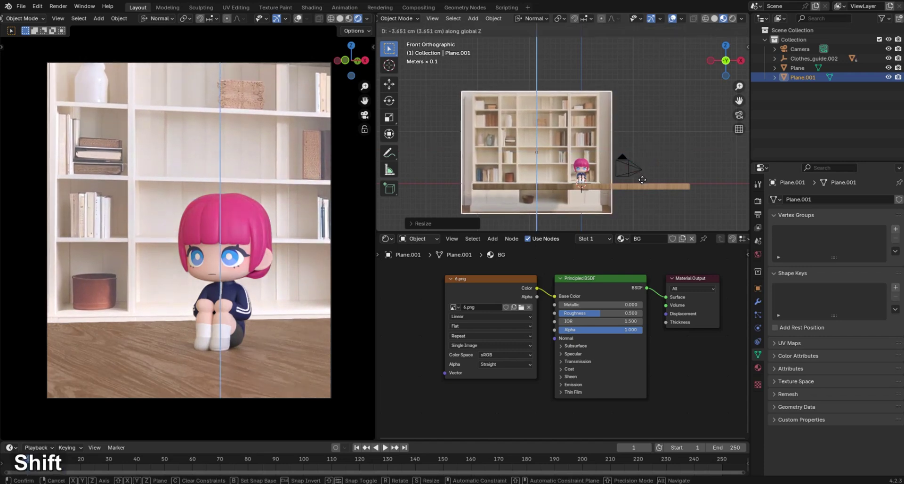
key(s)
text(ssx)
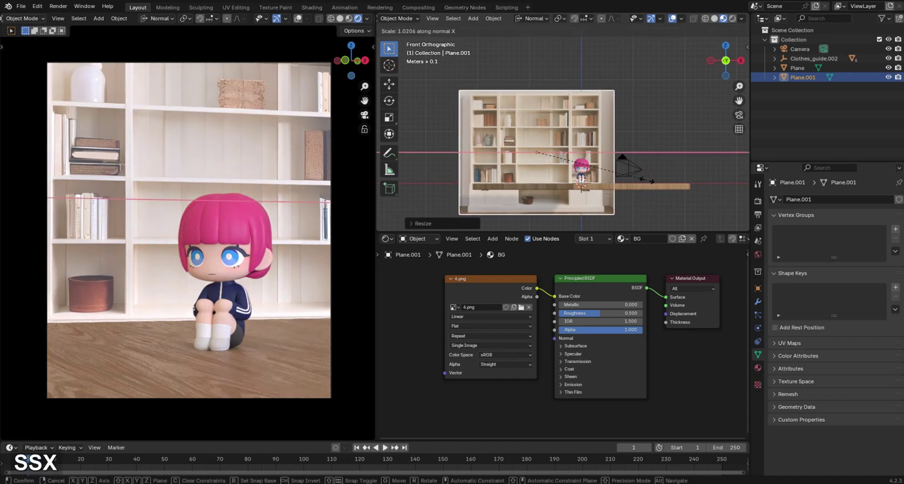
key(g)
text(gx)
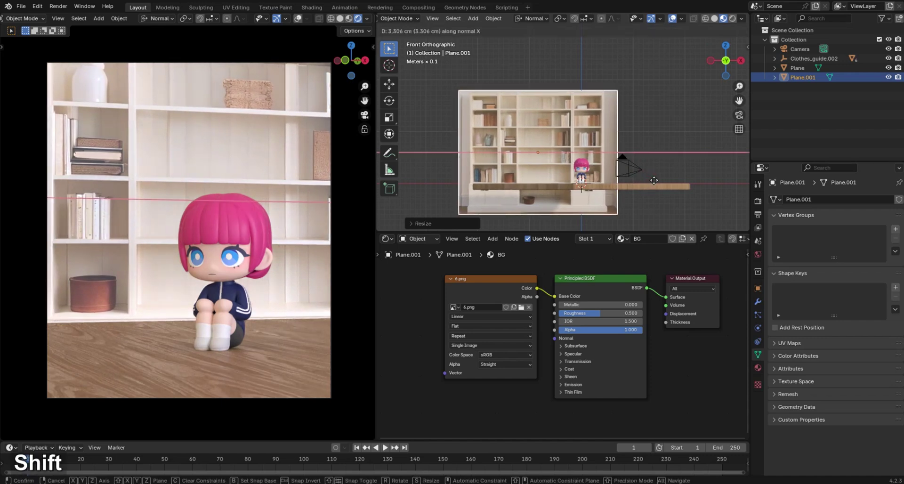
key(g)
text(gxz)
key(z)
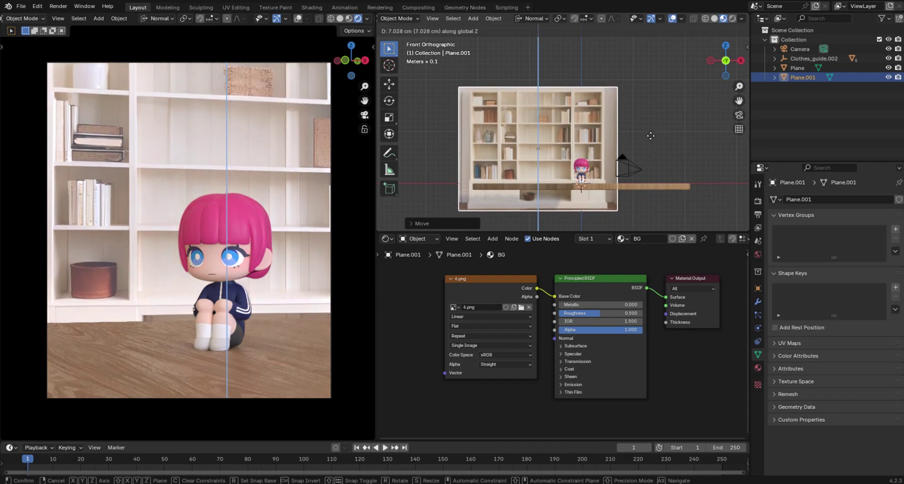
key(ctrl+z)
key(s)
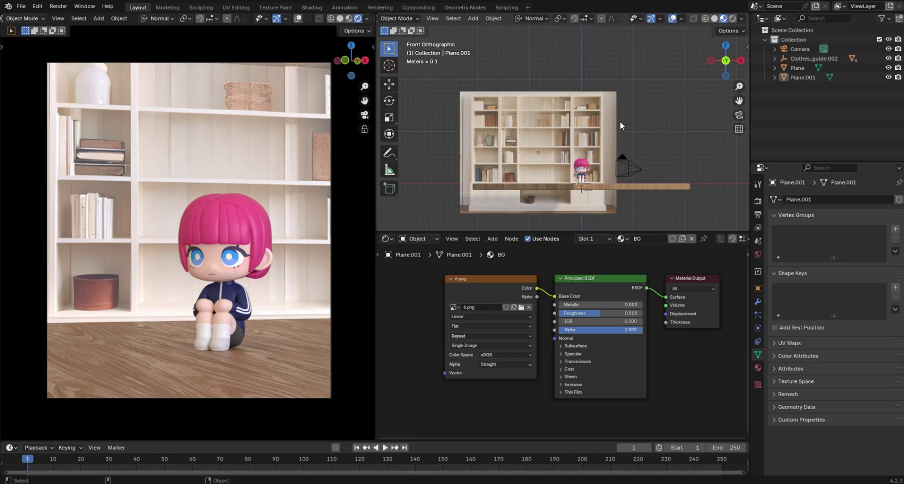
key(r)
text(rz)
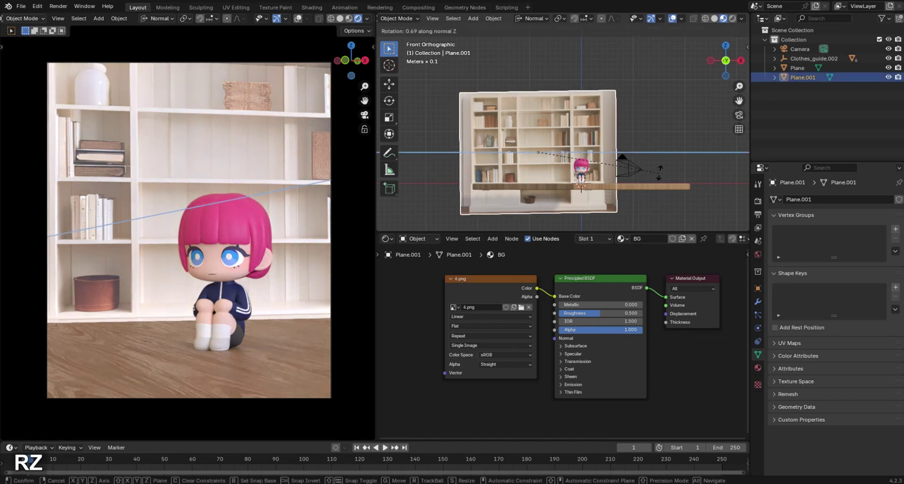
text(z)
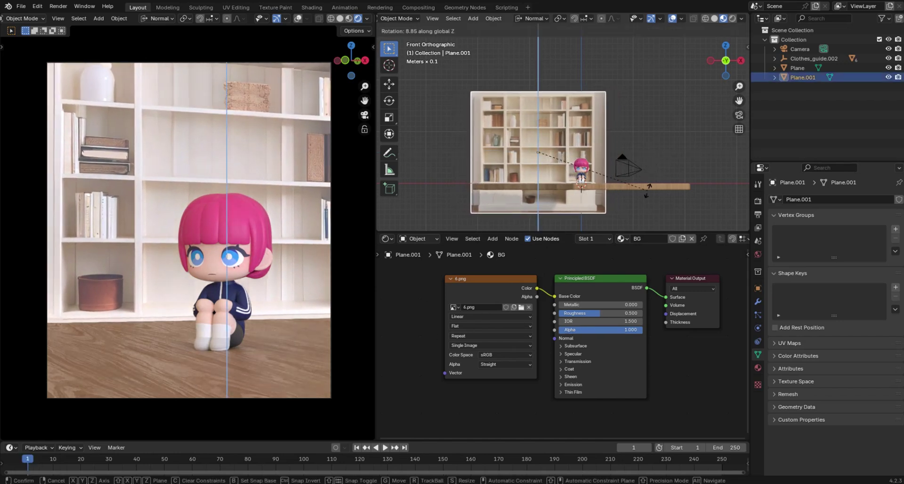
key(ctrl+z)
key(r)
key(z)
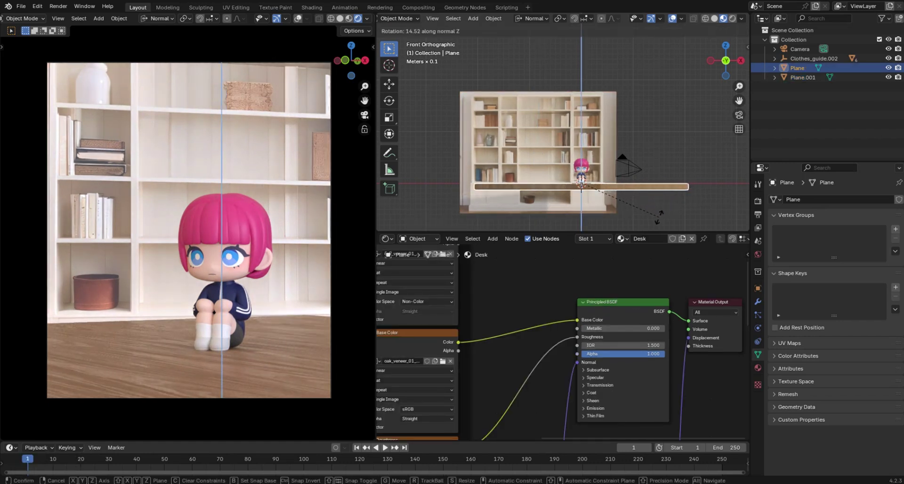
key(ctrl+z)
key(g)
text(gz)
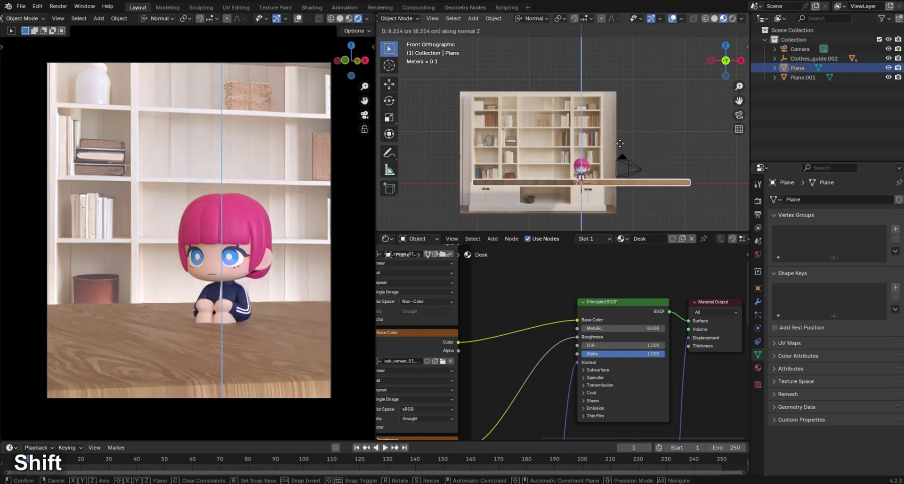
key(ctrl+z)
key(g)
text(gz)
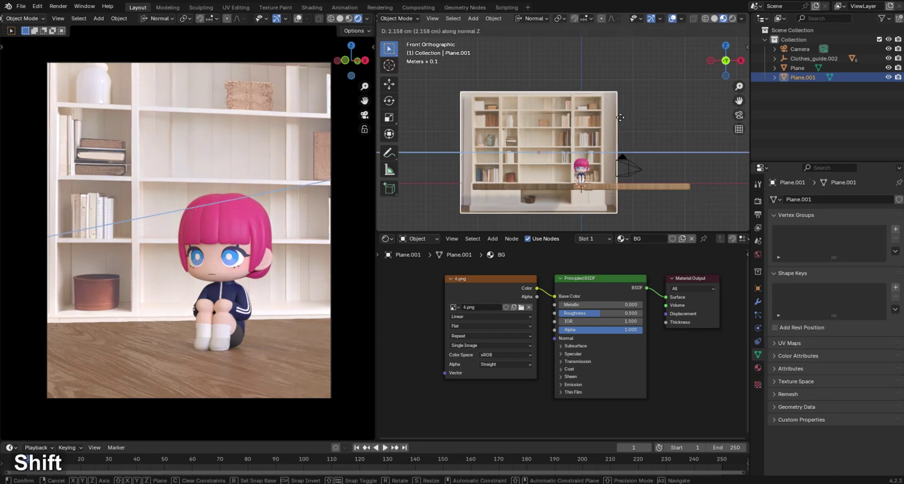
- Rescale the bookshelf plane and shift it vertically along Z behind the character
key(z)
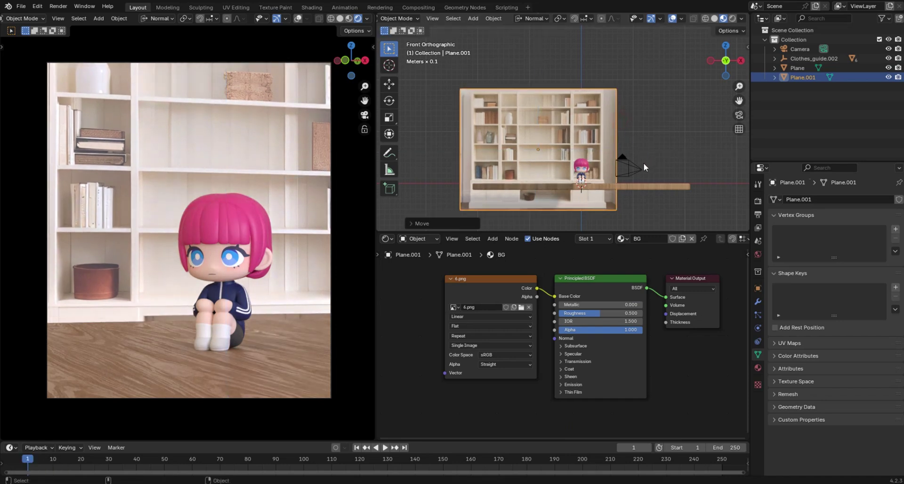
key(s)
key(g)
text(gzz)
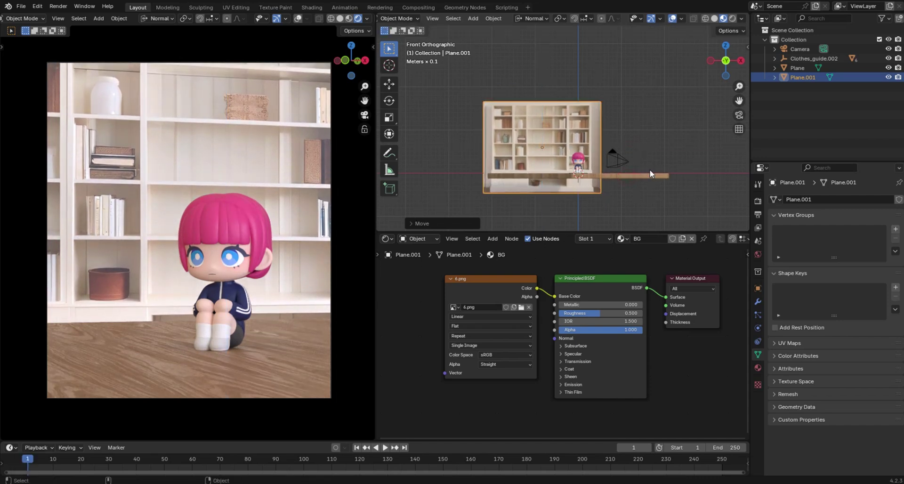
key(g)
- Shift the bookshelf plane along X so the shelves fill the camera background
text(gx)
key(s)
key(f)
text(fgx)
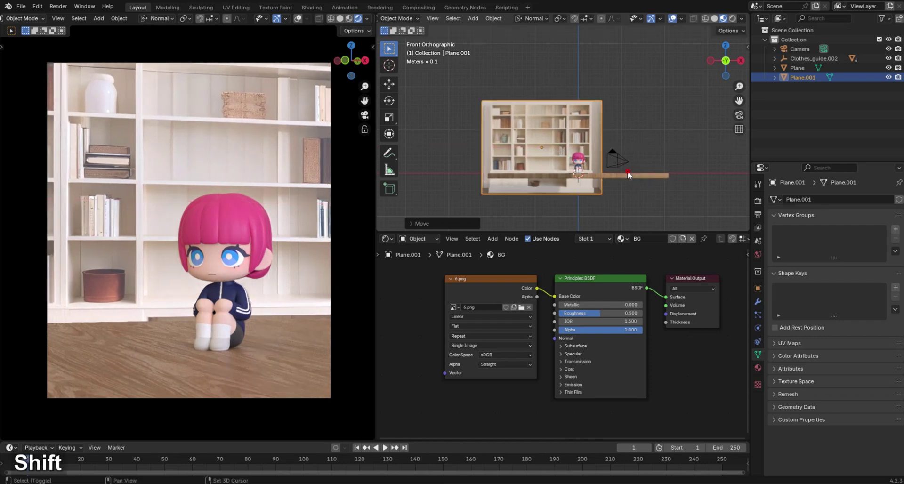
key(s)
key(g)
text(gx)
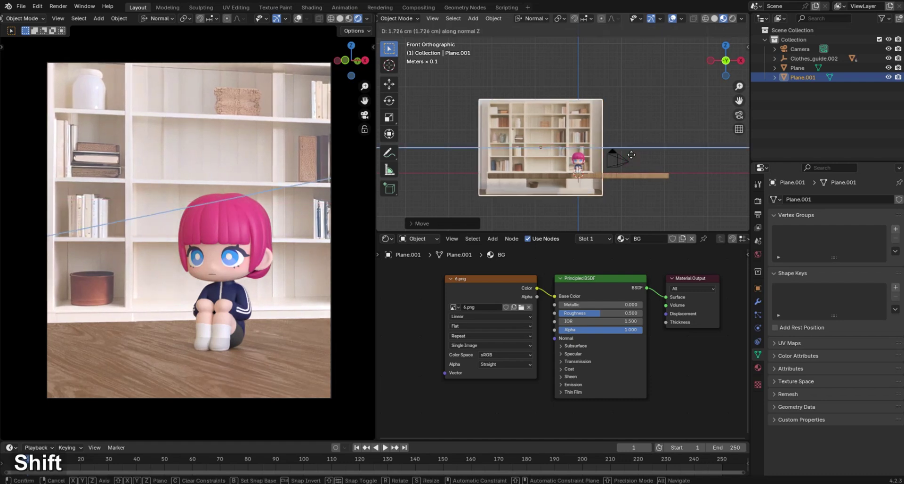